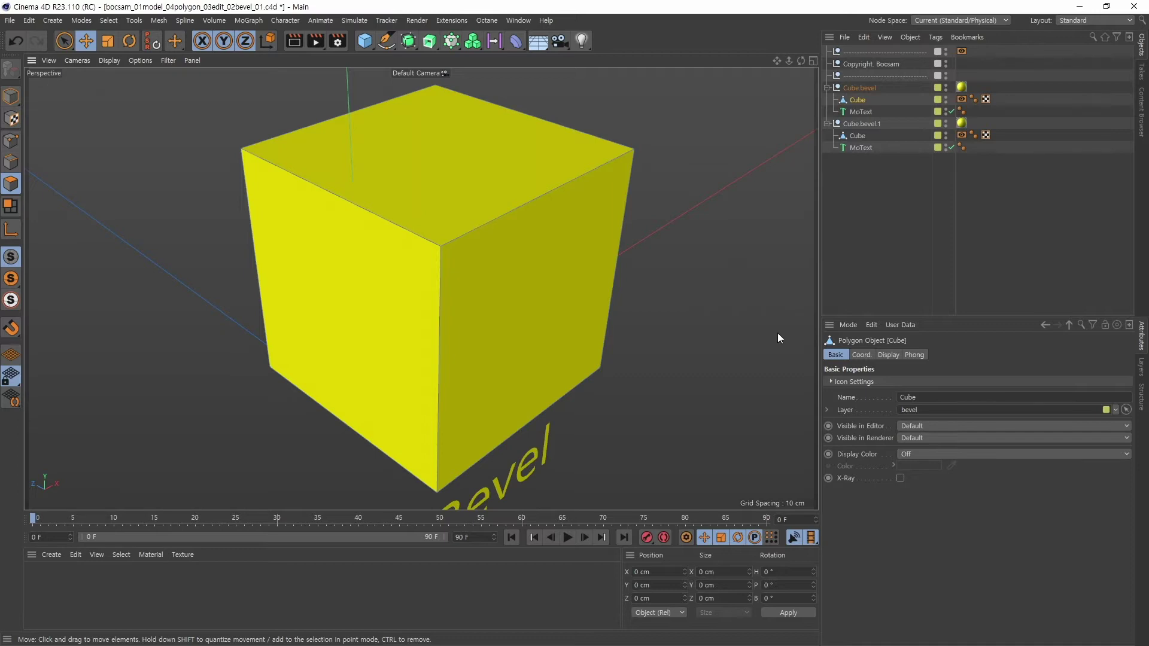
Zoom in close on the Bevel cube's corner to inspect its edges.
{"action": "right_click", "coordinate": [591, 178]}
{"action": "middle_click", "coordinate": [570, 177]}
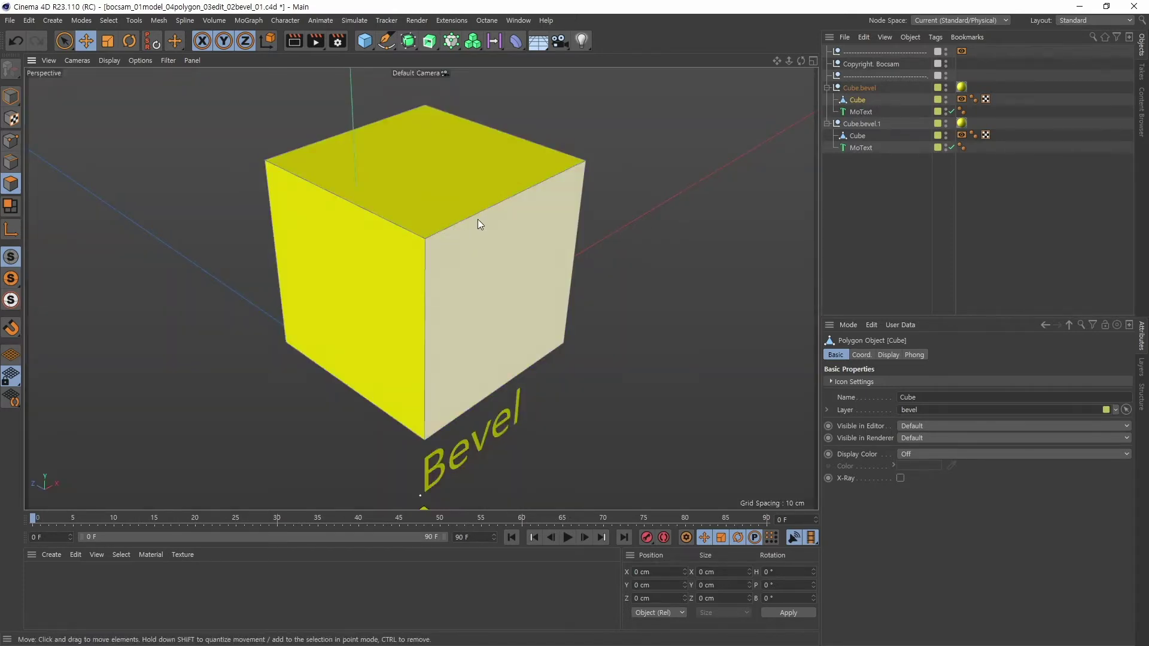
{"action": "right_click", "coordinate": [402, 231]}
{"action": "middle_click", "coordinate": [565, 228]}
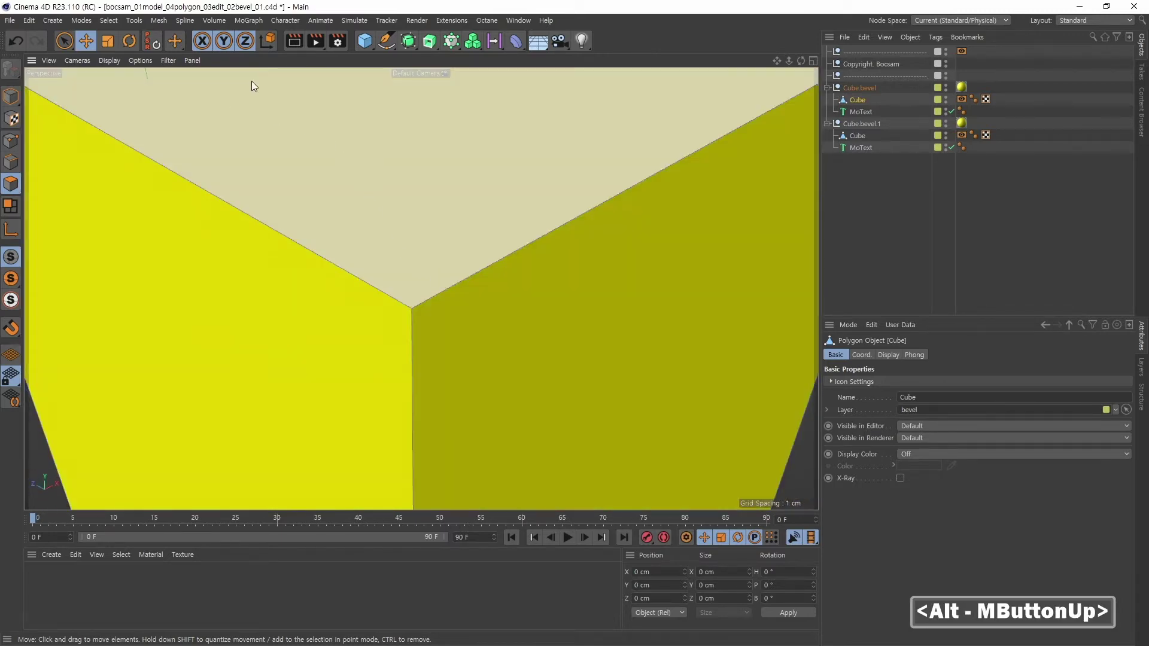
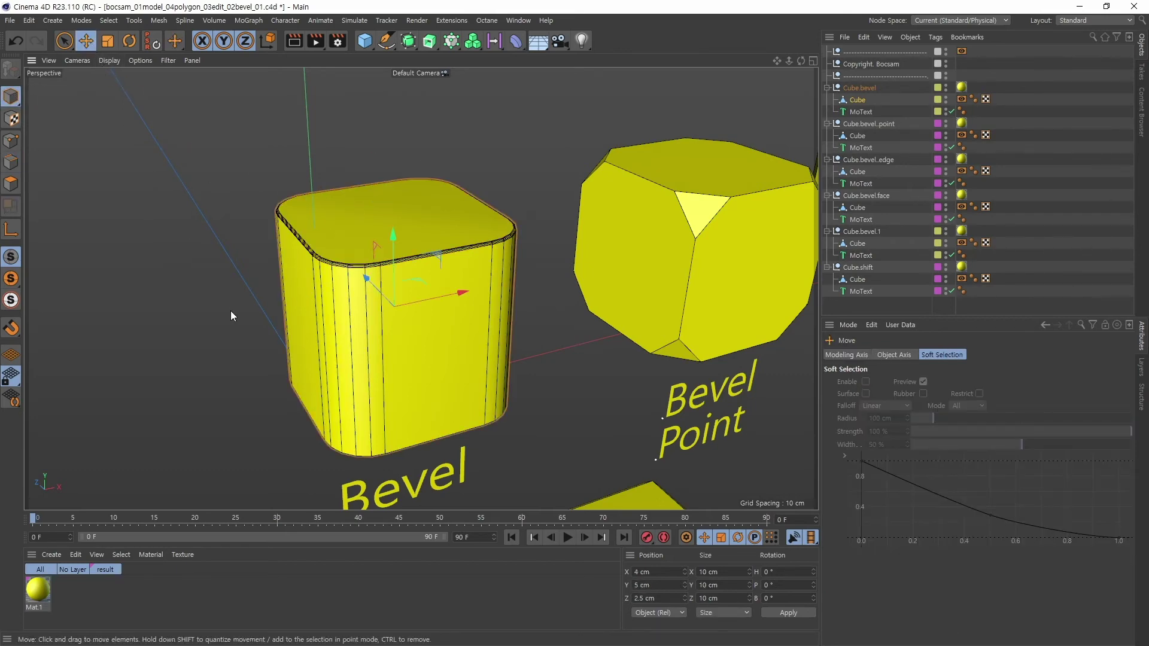
Reframe the now sharp-edged Bevel cube and select one front polygon on it.
{"action": "left_click", "coordinate": [483, 354]}
{"action": "middle_click", "coordinate": [430, 343]}
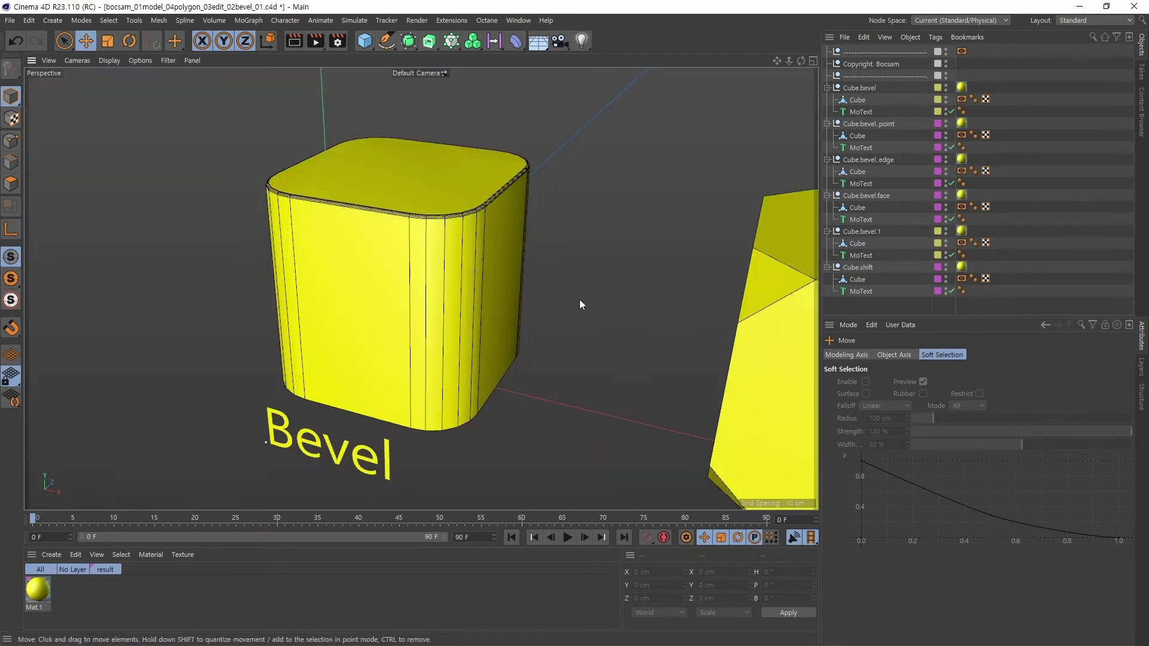
{"action": "left_click", "coordinate": [229, 311]}
{"action": "middle_click", "coordinate": [354, 309]}
Undo once, then in Edge mode give the top edges a thin 0.1 cm, 4-subdivision rounded chamfer.
{"action": "key", "text": "ctrl+z"}
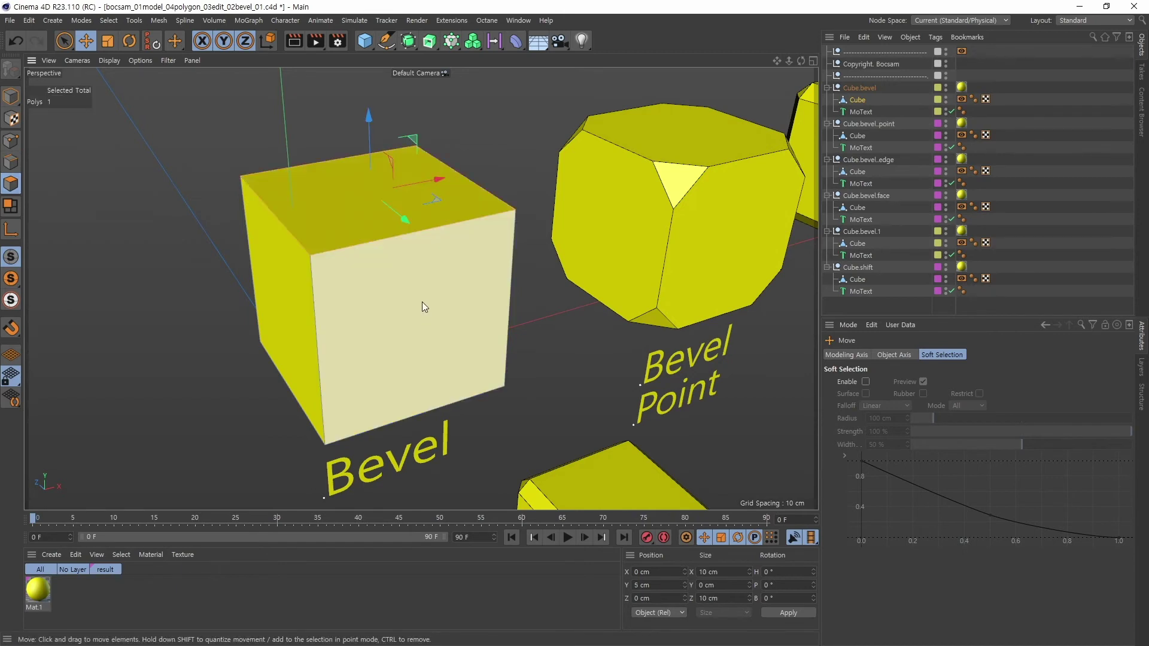
{"action": "left_click", "coordinate": [15, 164]}
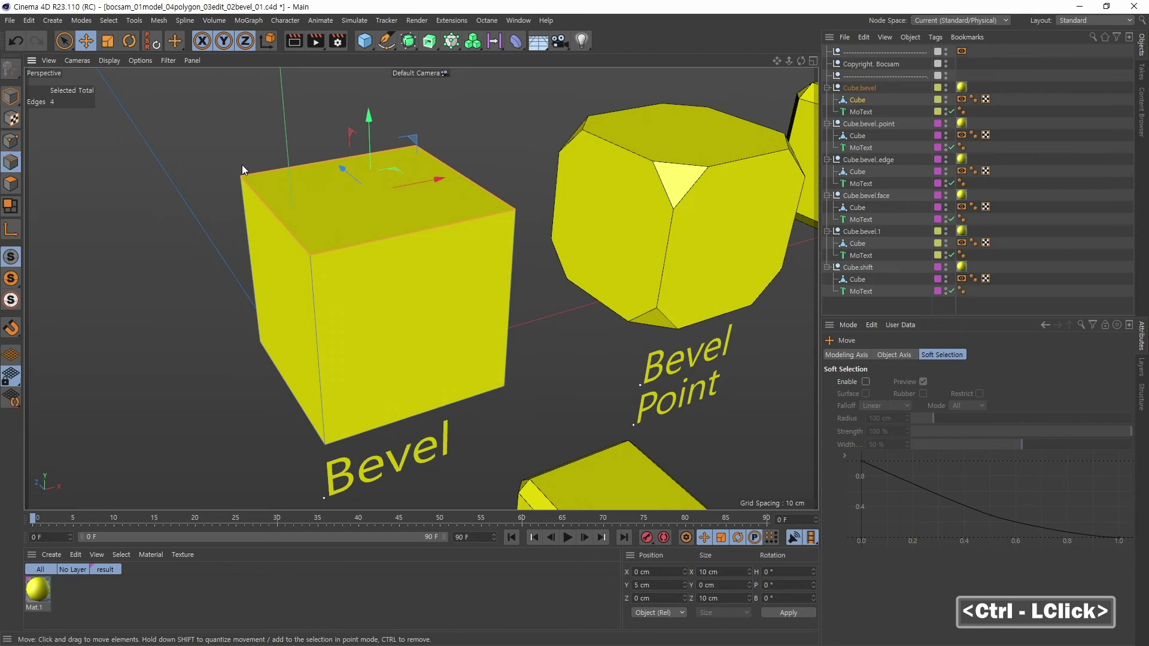
{"action": "left_click", "coordinate": [506, 174]}
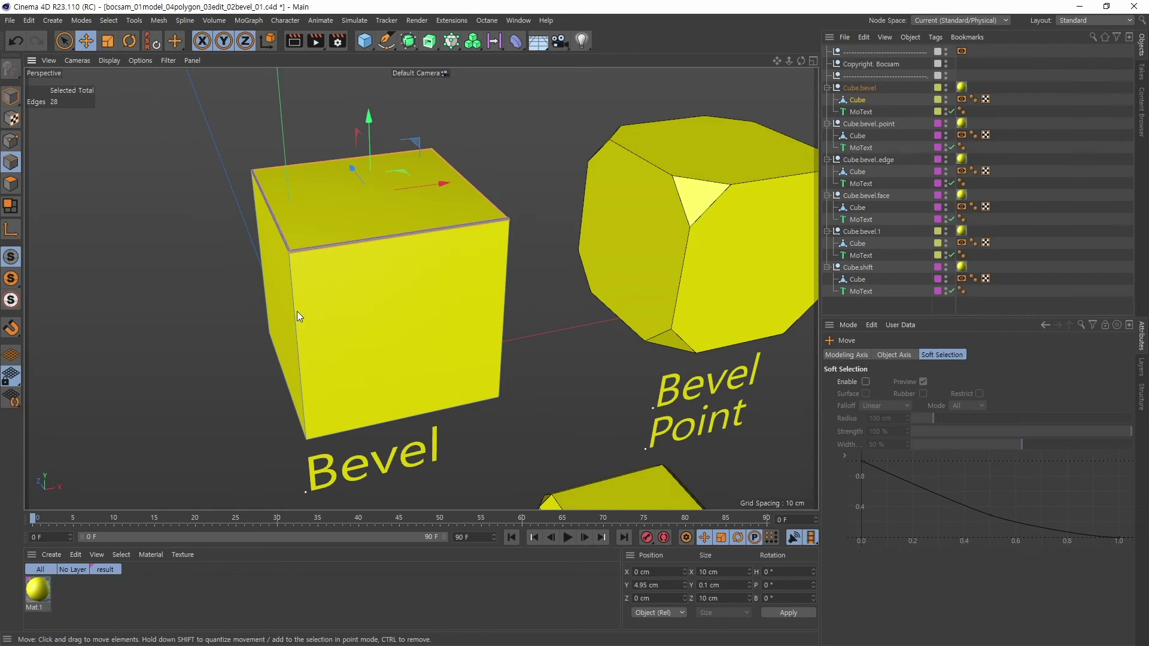
Loop-select the cube's top edge rings with Shift+double-click.
{"action": "right_click", "coordinate": [243, 294]}
{"action": "left_click", "coordinate": [365, 338]}
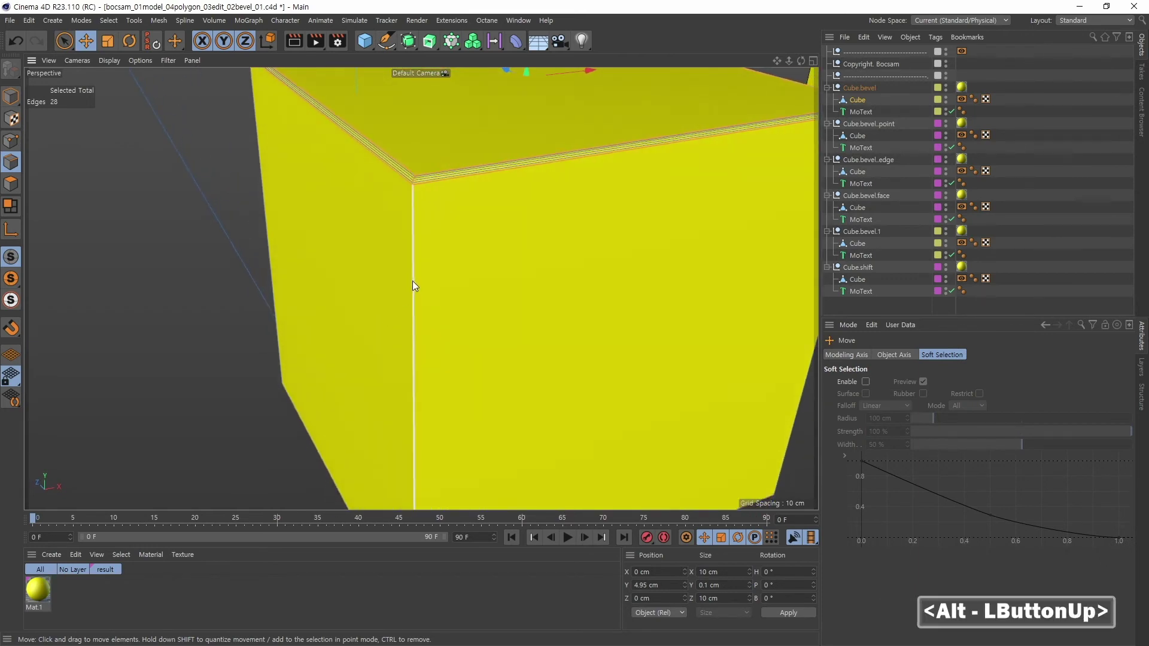
{"action": "left_click", "coordinate": [480, 366]}
{"action": "right_click", "coordinate": [574, 308]}
{"action": "left_click", "coordinate": [409, 379]}
{"action": "left_click", "coordinate": [342, 371]}
{"action": "middle_click", "coordinate": [269, 385]}
{"action": "right_click", "coordinate": [443, 292]}
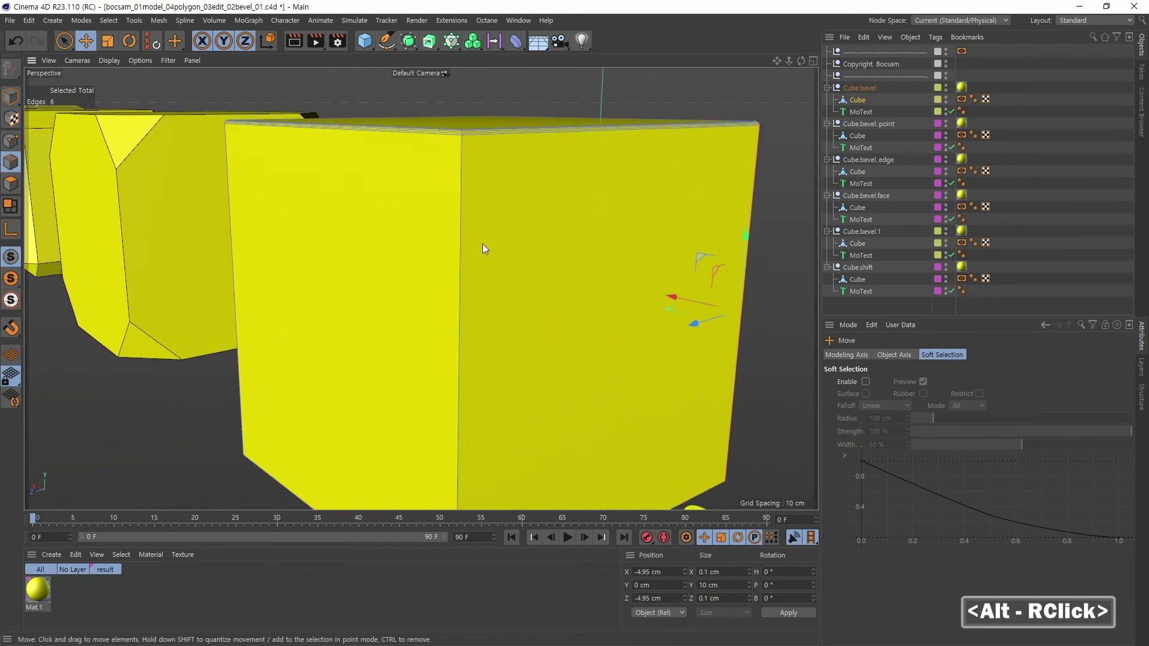
{"action": "double_click", "coordinate": [464, 262]}
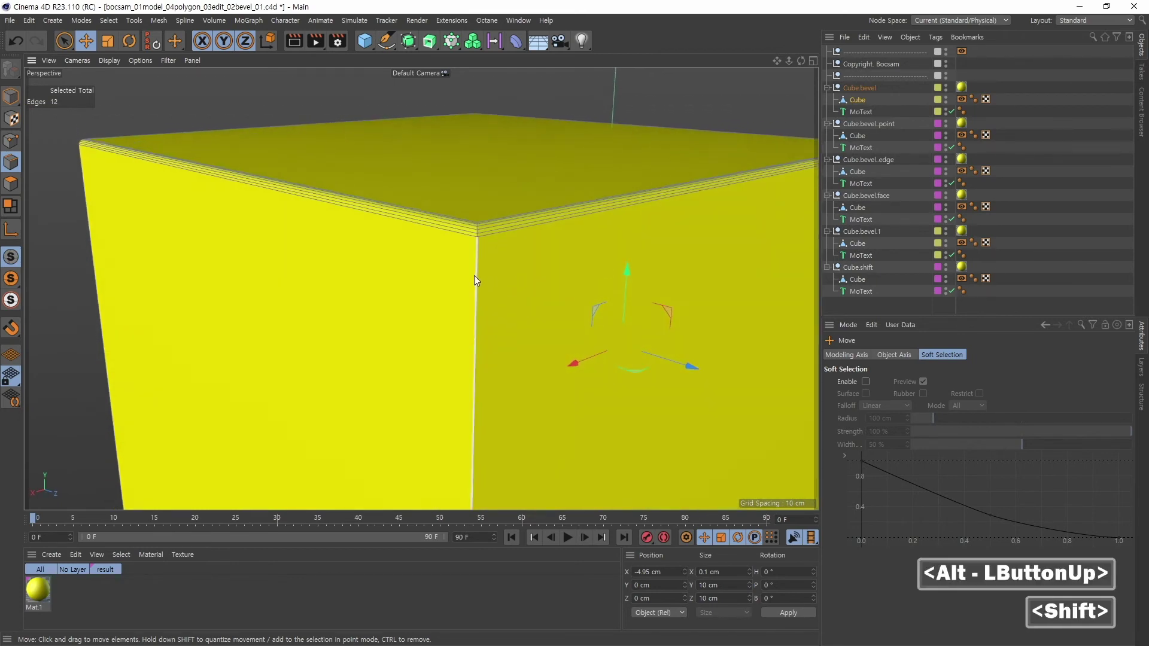
{"action": "double_click", "coordinate": [481, 281]}
Add the cube's vertical edge loops to the selection.
{"action": "left_click", "coordinate": [286, 296]}
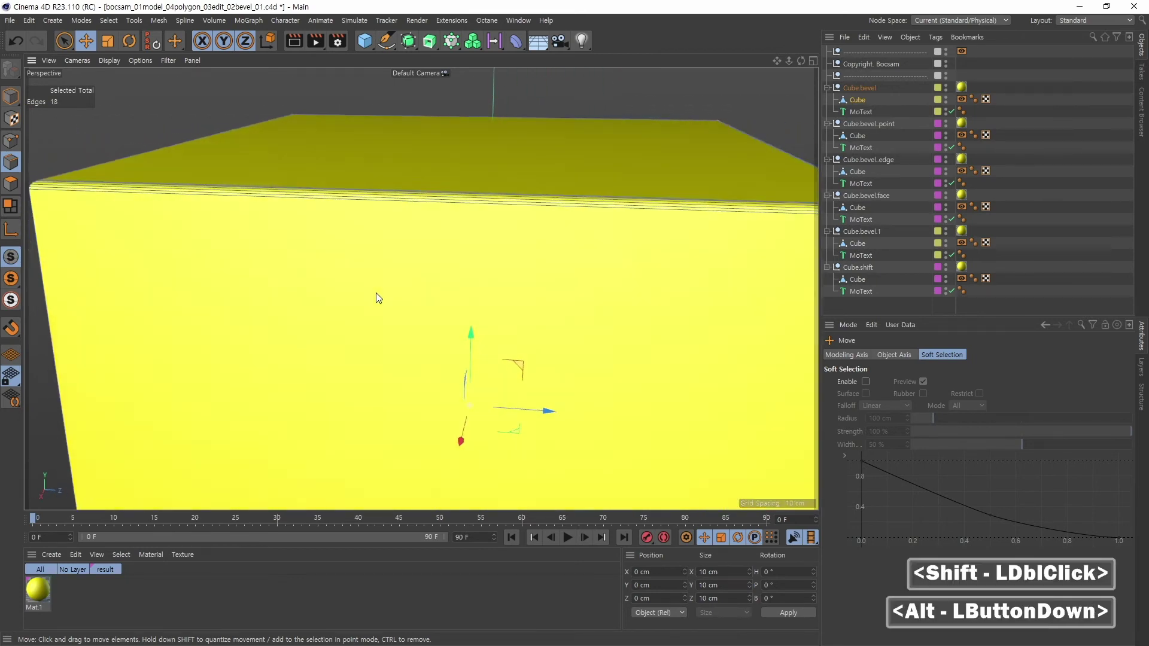
{"action": "left_click", "coordinate": [249, 270]}
{"action": "left_click", "coordinate": [250, 270]}
{"action": "double_click", "coordinate": [251, 270]}
{"action": "right_click", "coordinate": [569, 277]}
{"action": "middle_click", "coordinate": [580, 303]}
{"action": "left_click", "coordinate": [292, 284]}
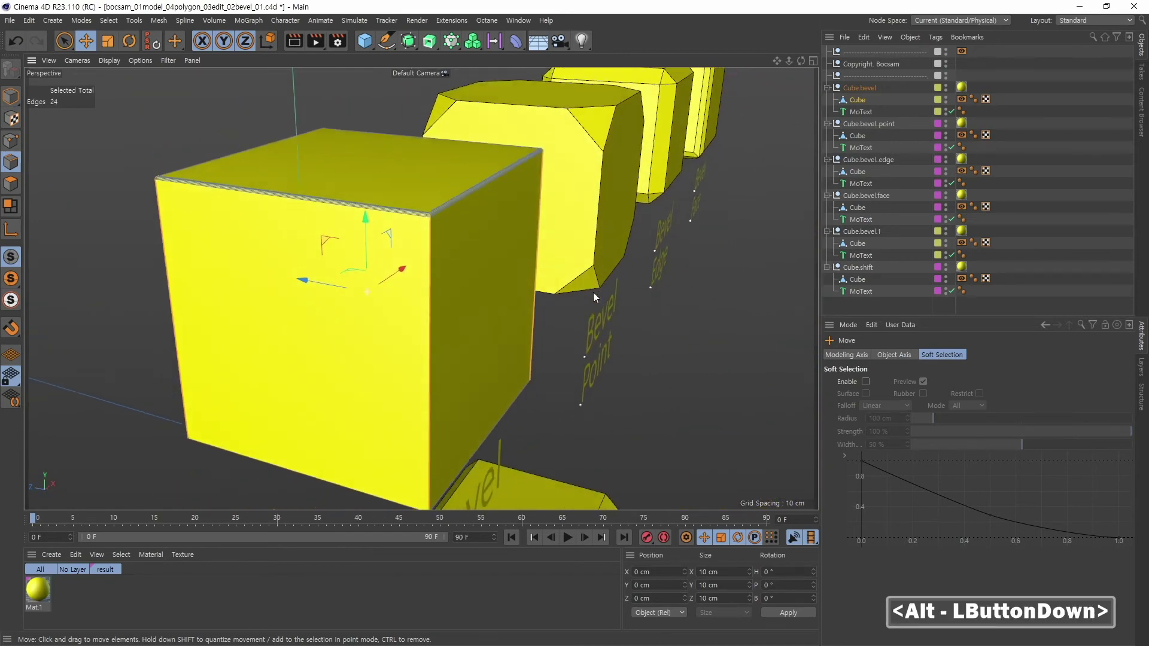
Bevel the selected edges with a 2.05 cm, 4-subdivision Round chamfer.
{"action": "right_click", "coordinate": [436, 219]}
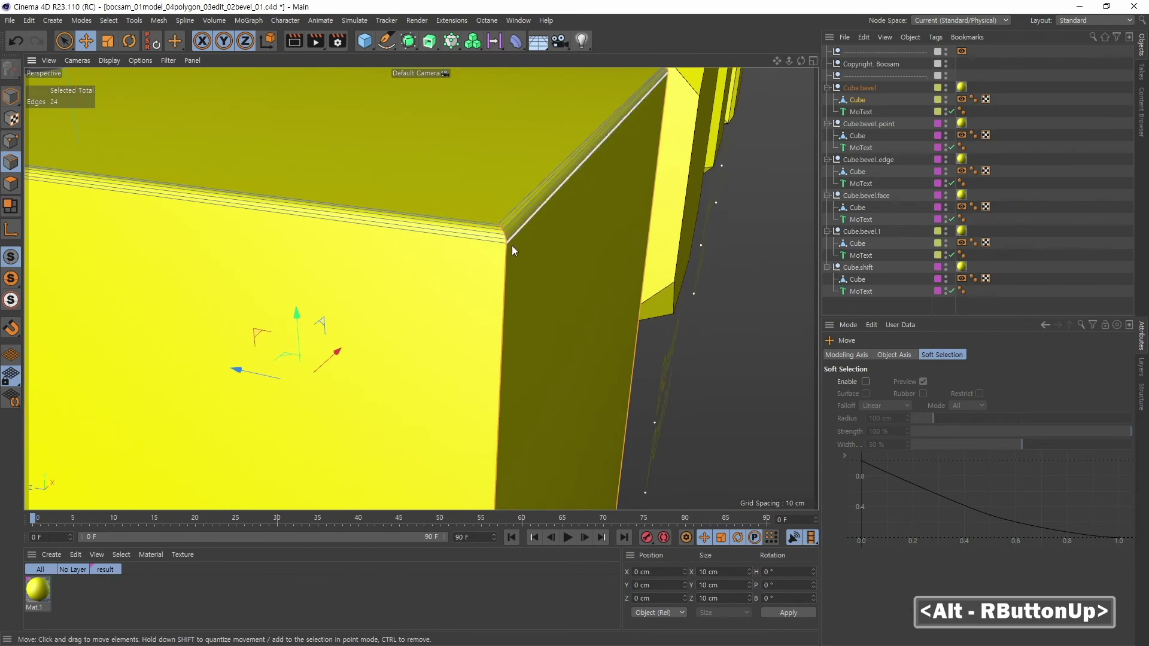
{"action": "right_click", "coordinate": [641, 247]}
{"action": "middle_click", "coordinate": [610, 263]}
{"action": "left_click", "coordinate": [511, 317]}
{"action": "right_click", "coordinate": [519, 187]}
{"action": "middle_click", "coordinate": [561, 193]}
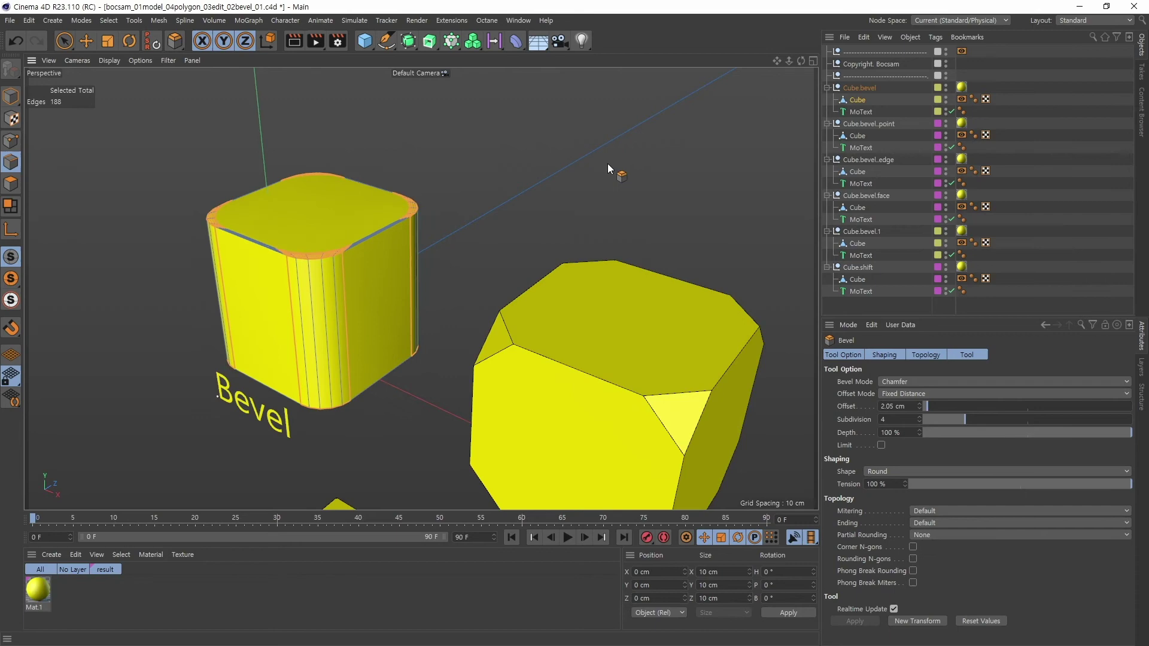
{"action": "left_click", "coordinate": [388, 334]}
{"action": "right_click", "coordinate": [366, 287]}
{"action": "middle_click", "coordinate": [445, 282]}
{"action": "left_click", "coordinate": [396, 304]}
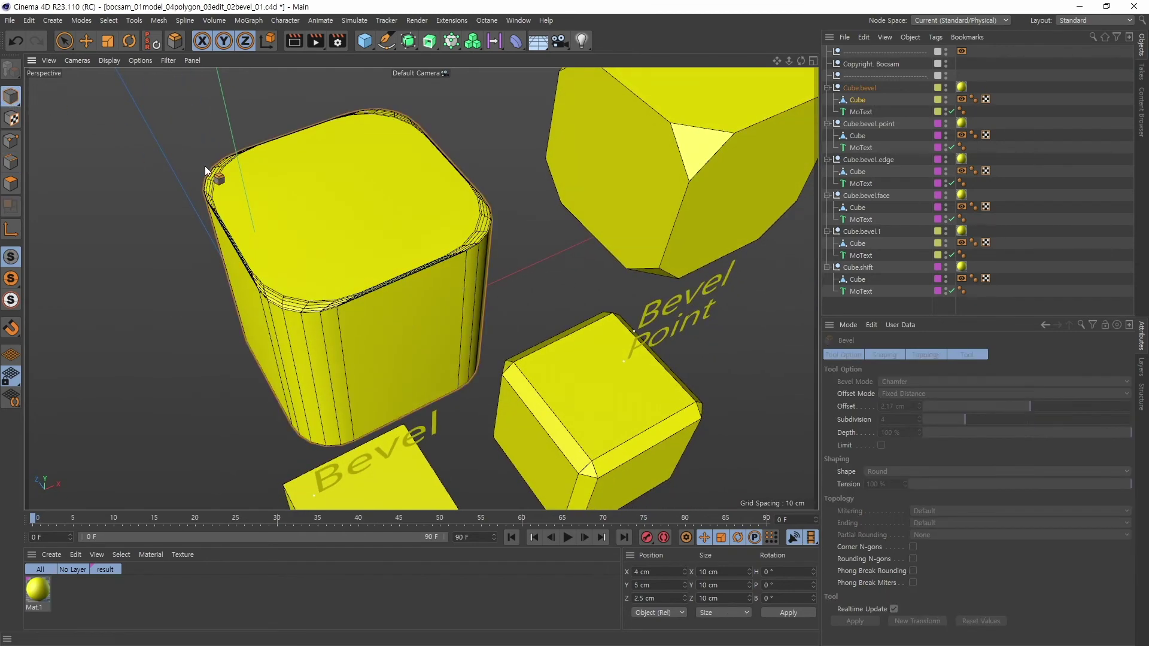
{"action": "right_click", "coordinate": [276, 312]}
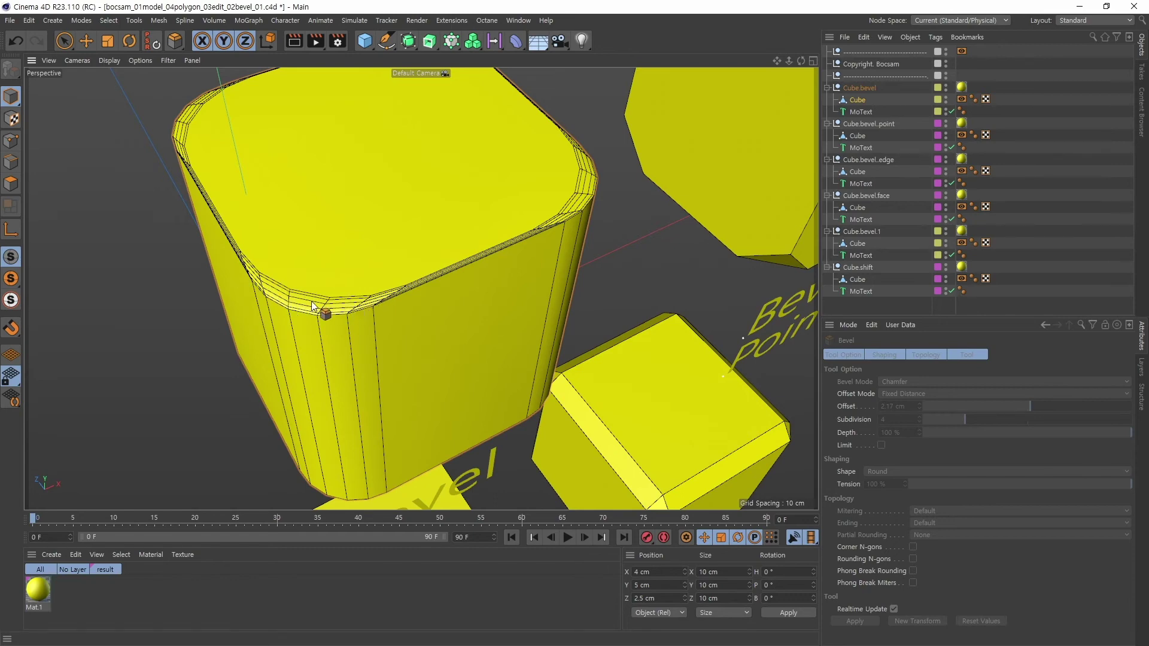
{"action": "left_click", "coordinate": [513, 298]}
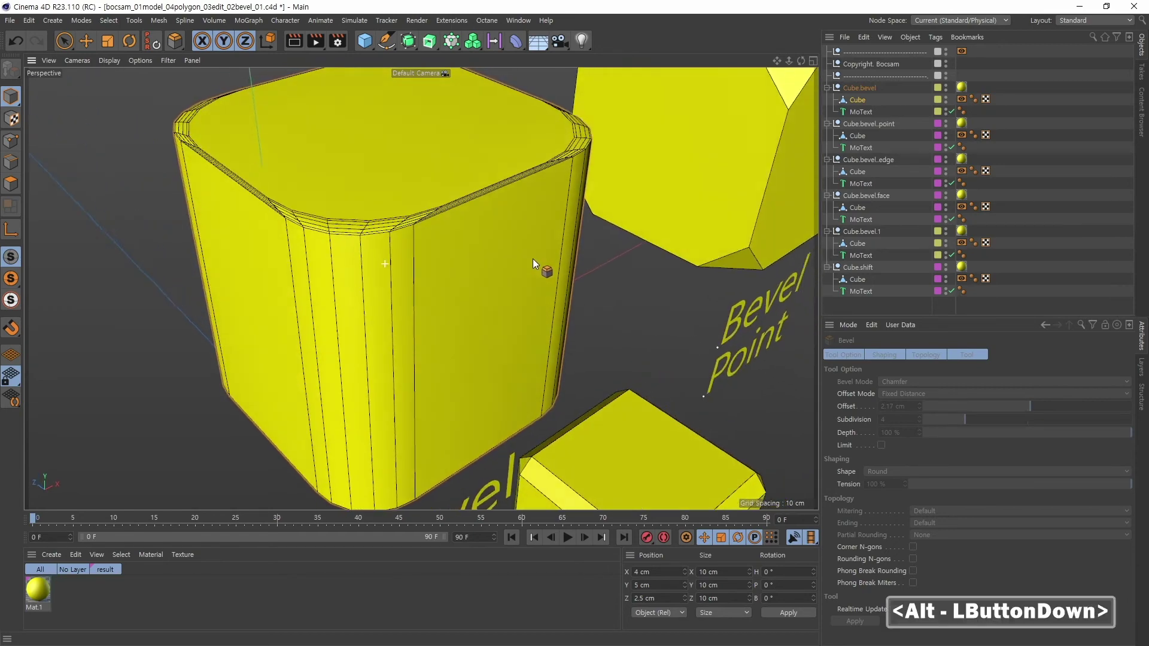
{"action": "middle_click", "coordinate": [490, 244]}
{"action": "left_click", "coordinate": [505, 272]}
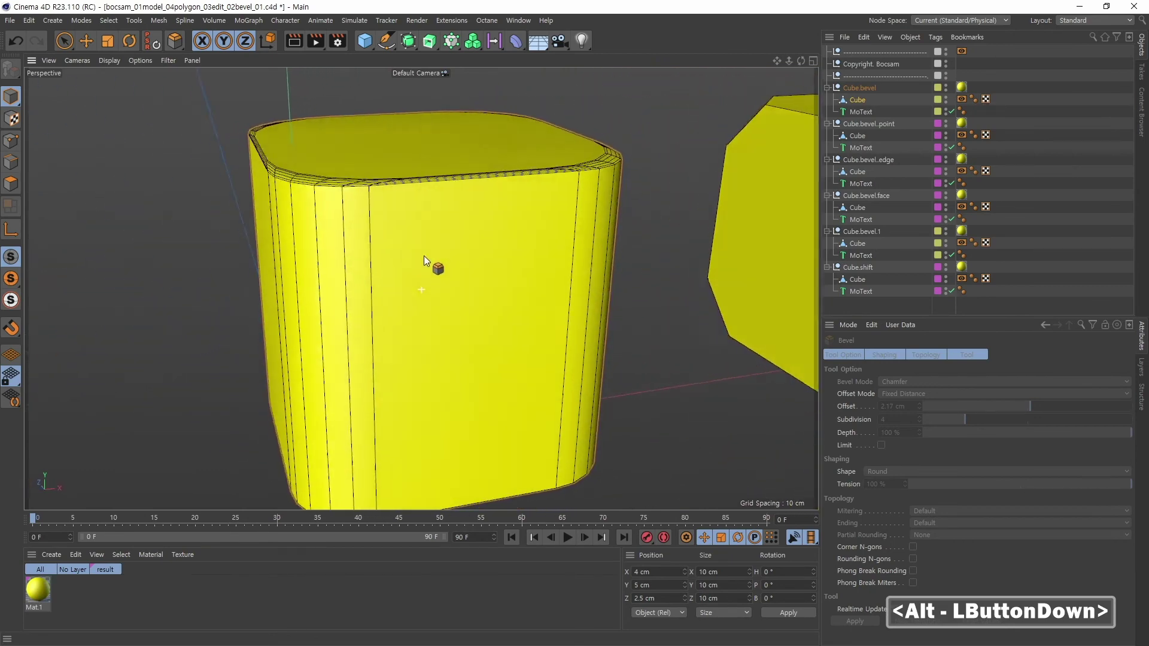
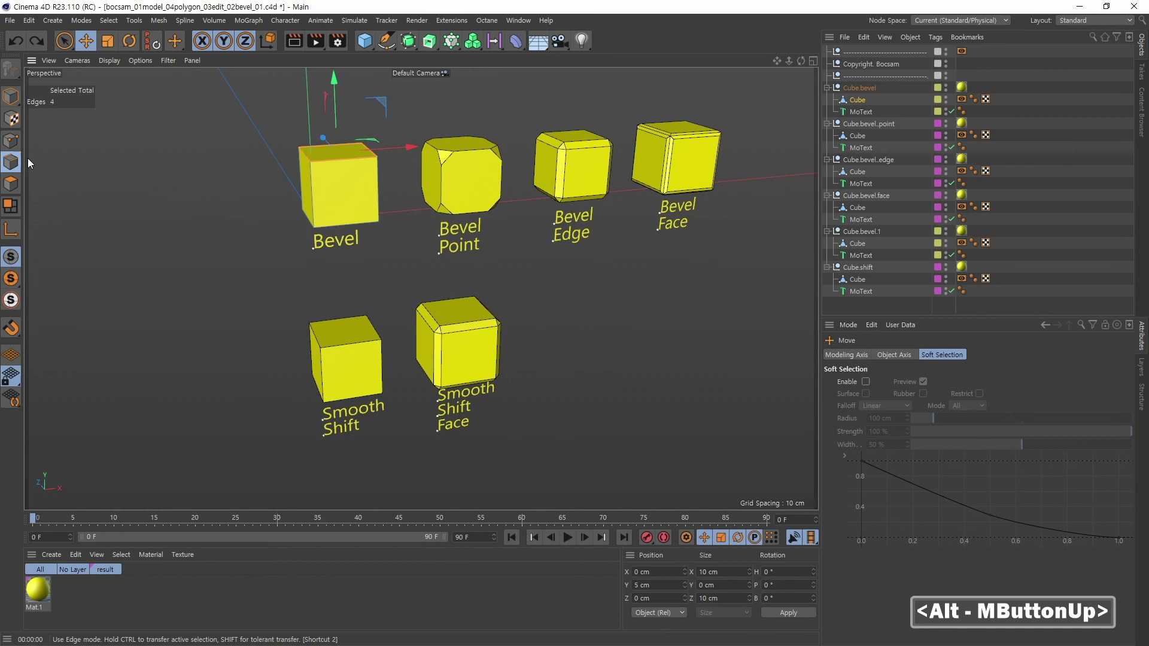
Bevel all edges with a flat 0.77 cm, 0-subdivision chamfer, then revert the cube to sharp edges.
{"action": "right_click", "coordinate": [253, 211]}
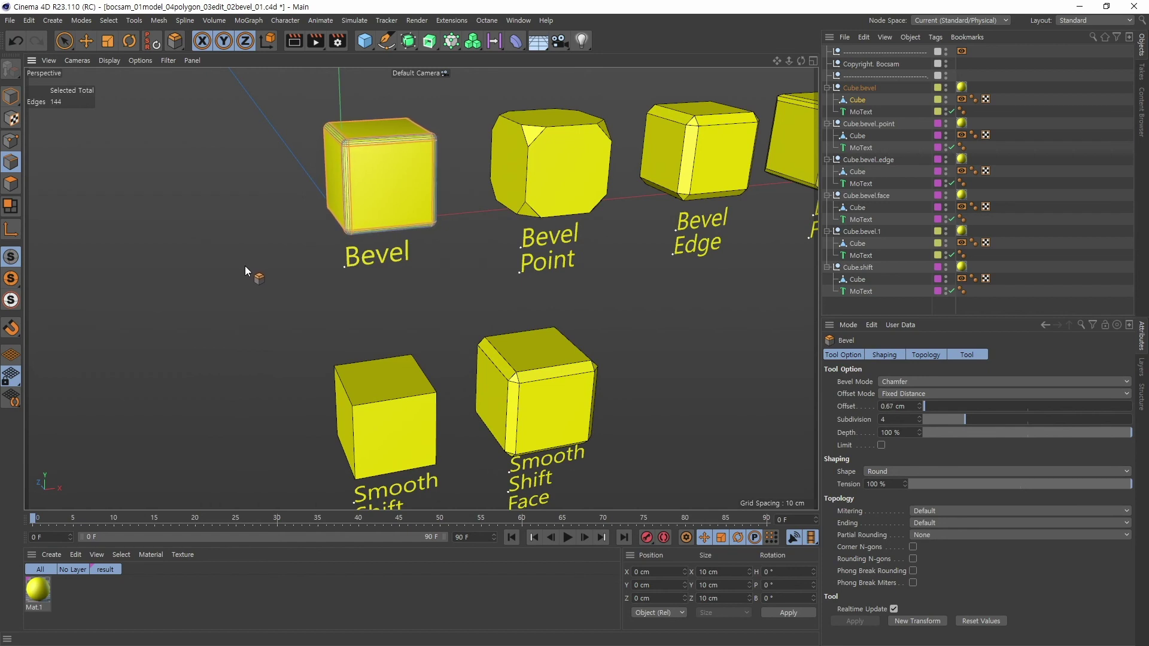
{"action": "left_click", "coordinate": [456, 312]}
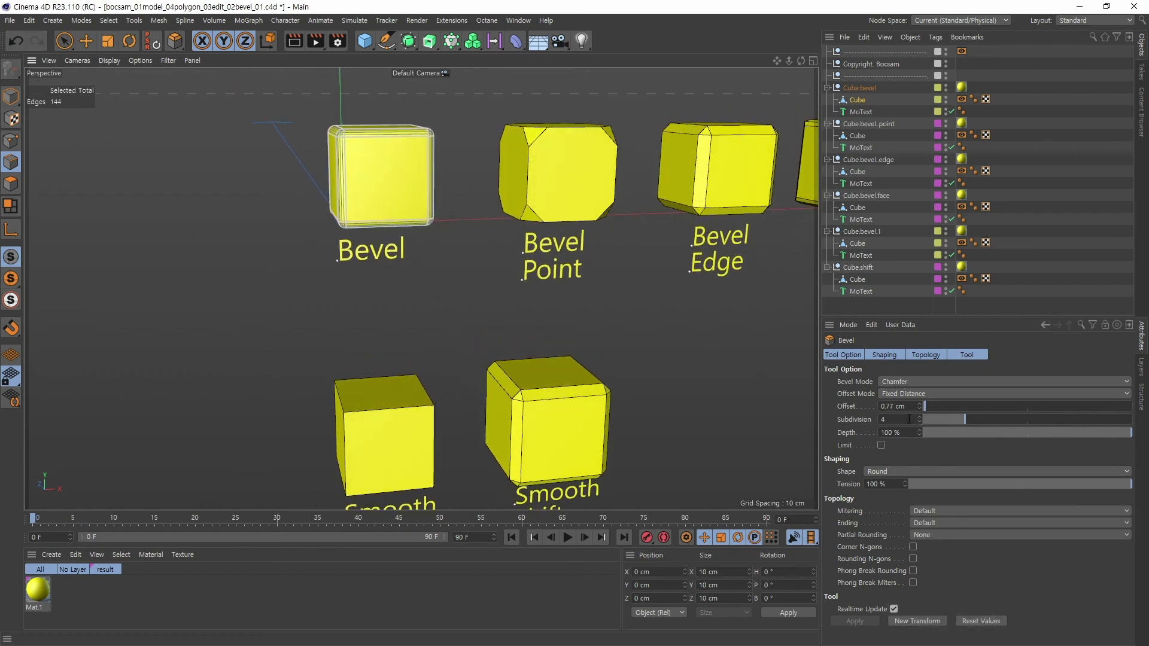
{"action": "key", "text": "0"}
{"action": "key", "text": "Return"}
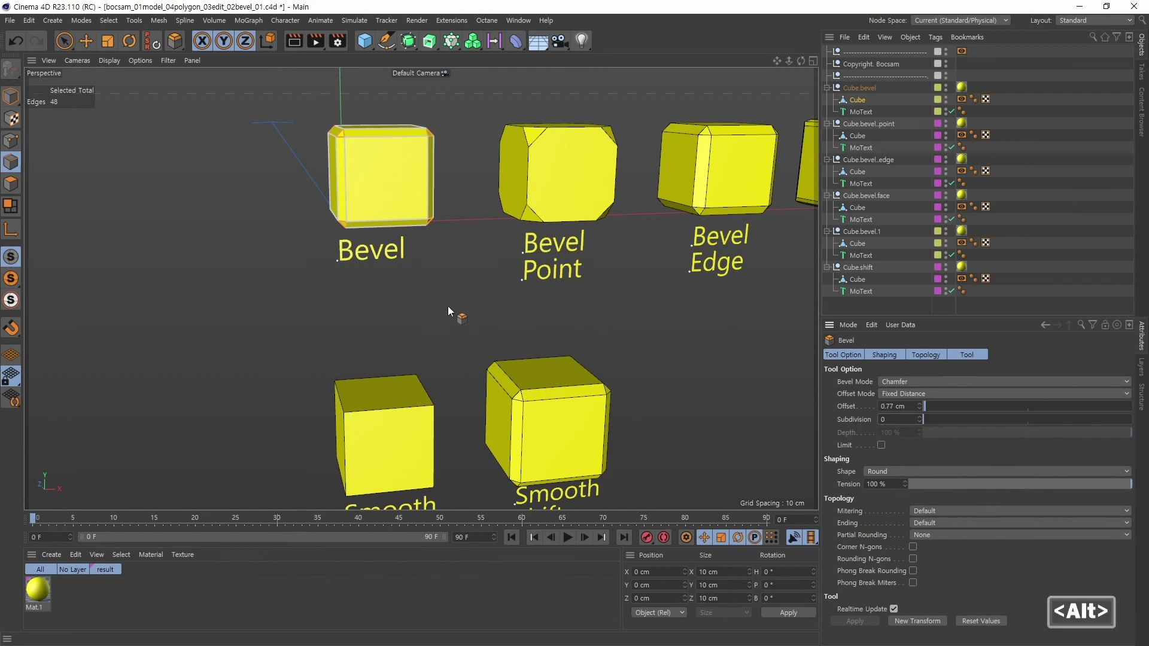
{"action": "left_click", "coordinate": [449, 310]}
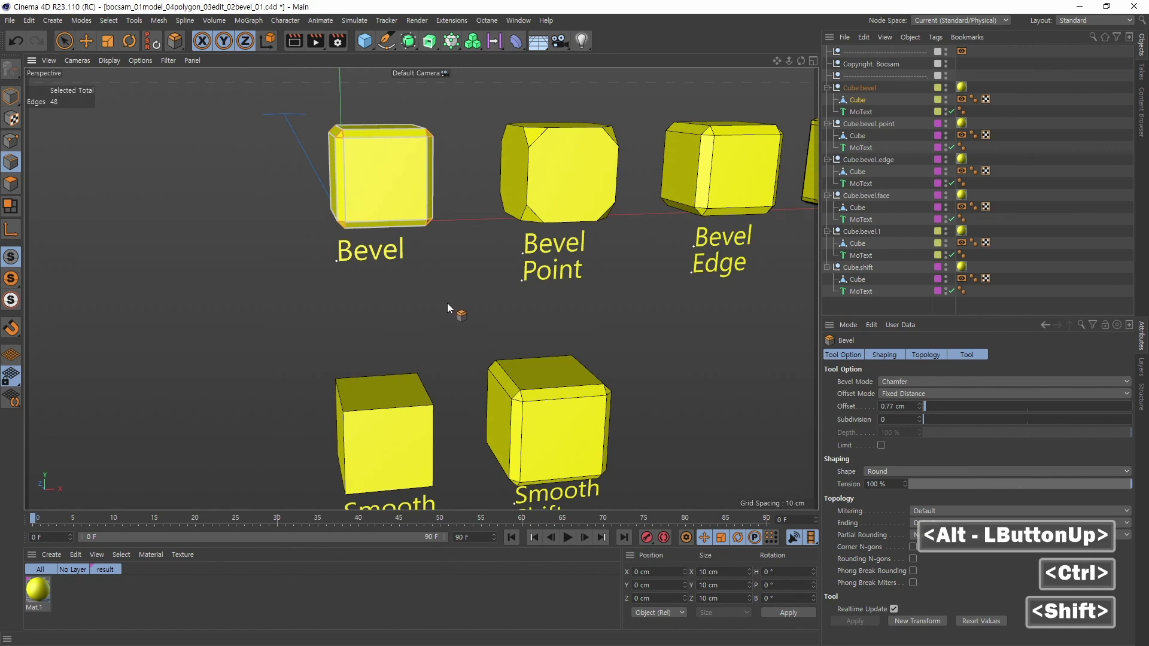
{"action": "key", "text": "shift+z"}
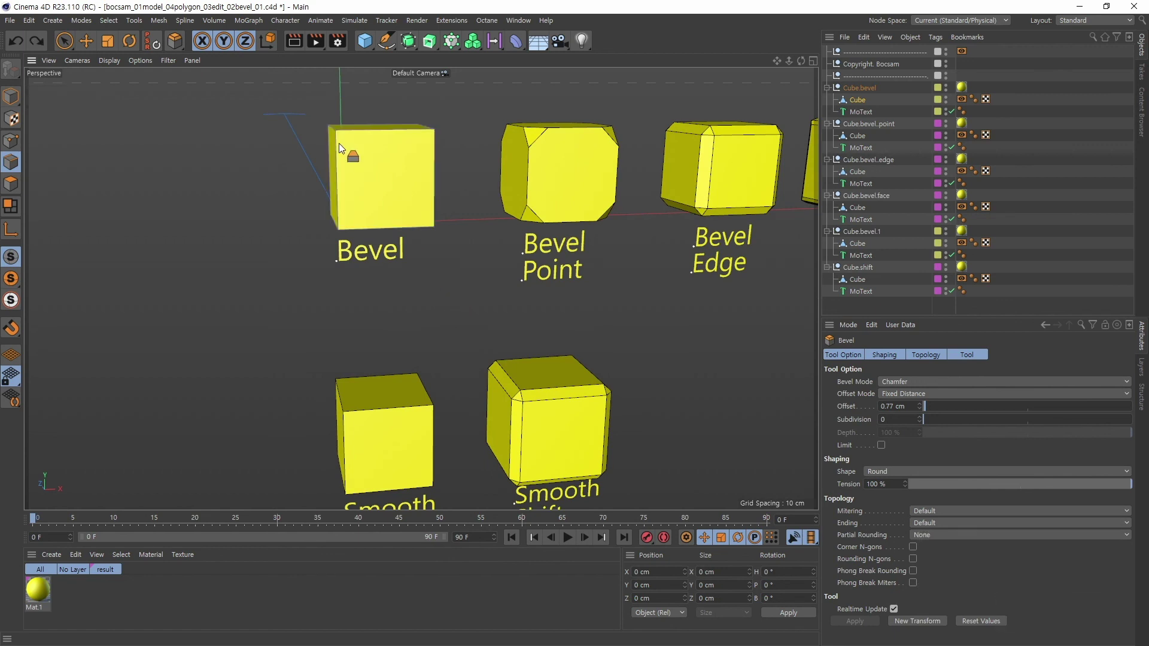
{"action": "right_click", "coordinate": [320, 133]}
{"action": "left_click", "coordinate": [385, 178]}
{"action": "middle_click", "coordinate": [379, 159]}
{"action": "right_click", "coordinate": [378, 211]}
{"action": "left_click", "coordinate": [386, 232]}
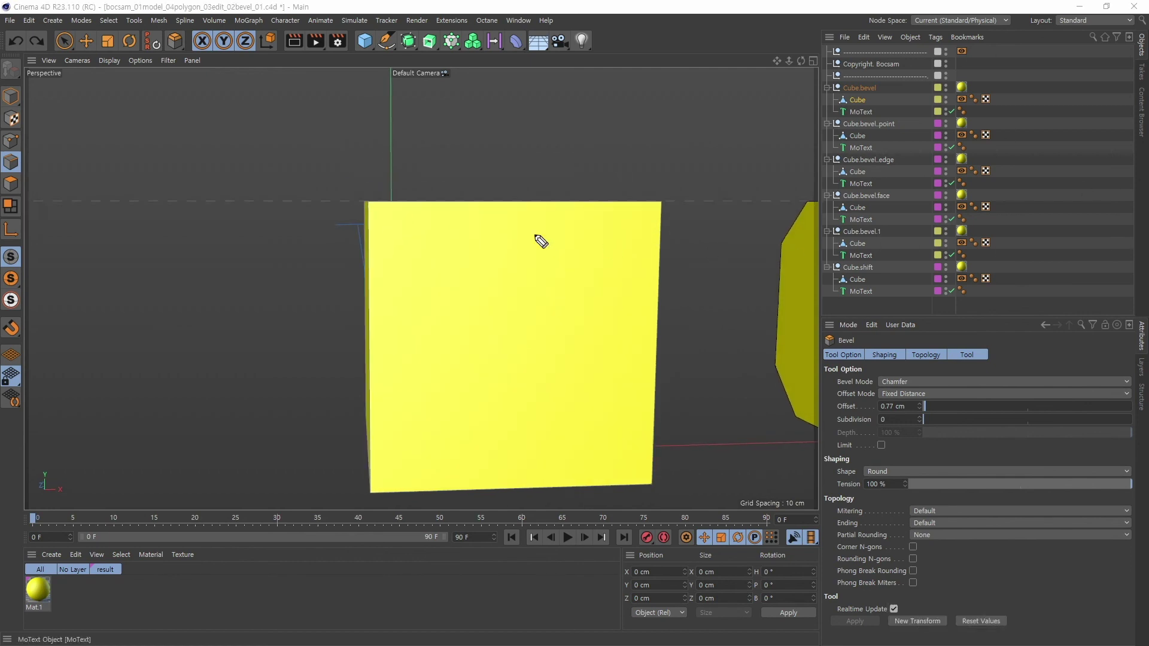
{"action": "left_click", "coordinate": [324, 230]}
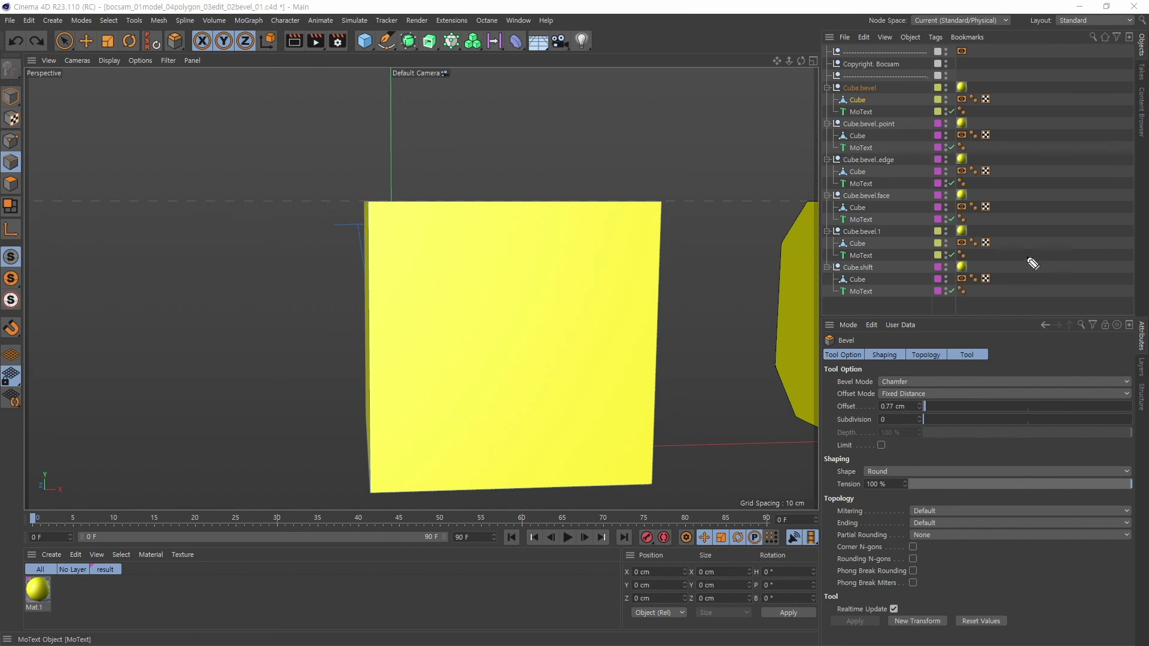
{"action": "right_click", "coordinate": [727, 342]}
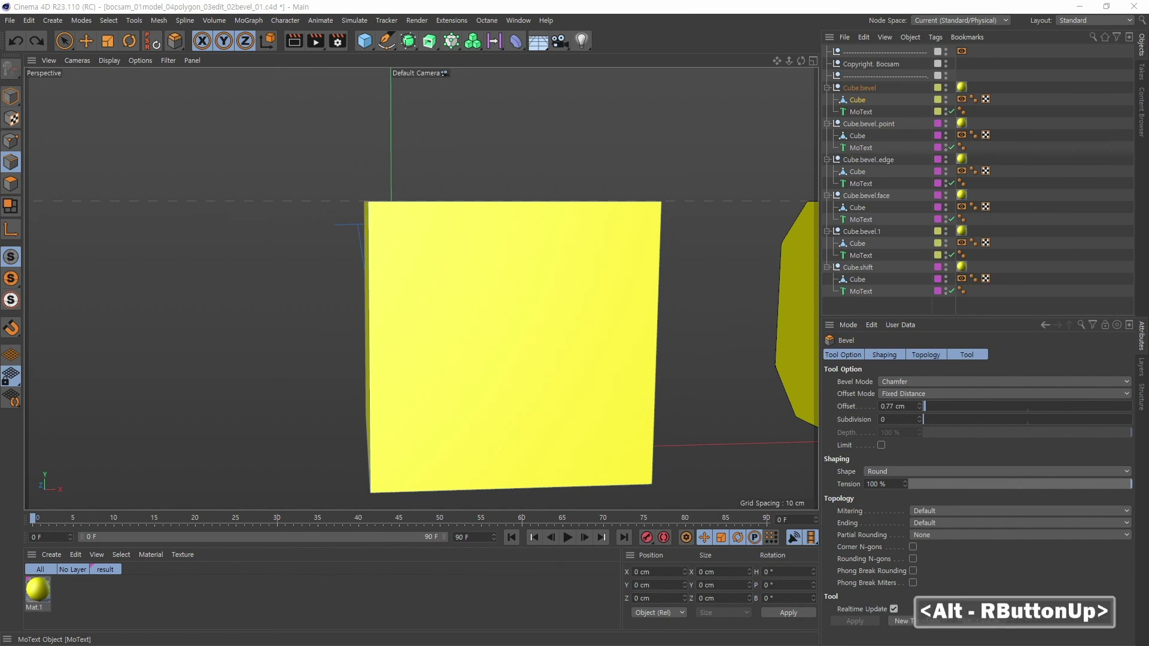
Pan and orbit down to frame the Smooth Shift cubes for comparison.
{"action": "middle_click", "coordinate": [650, 418]}
{"action": "right_click", "coordinate": [623, 327]}
{"action": "middle_click", "coordinate": [671, 405]}
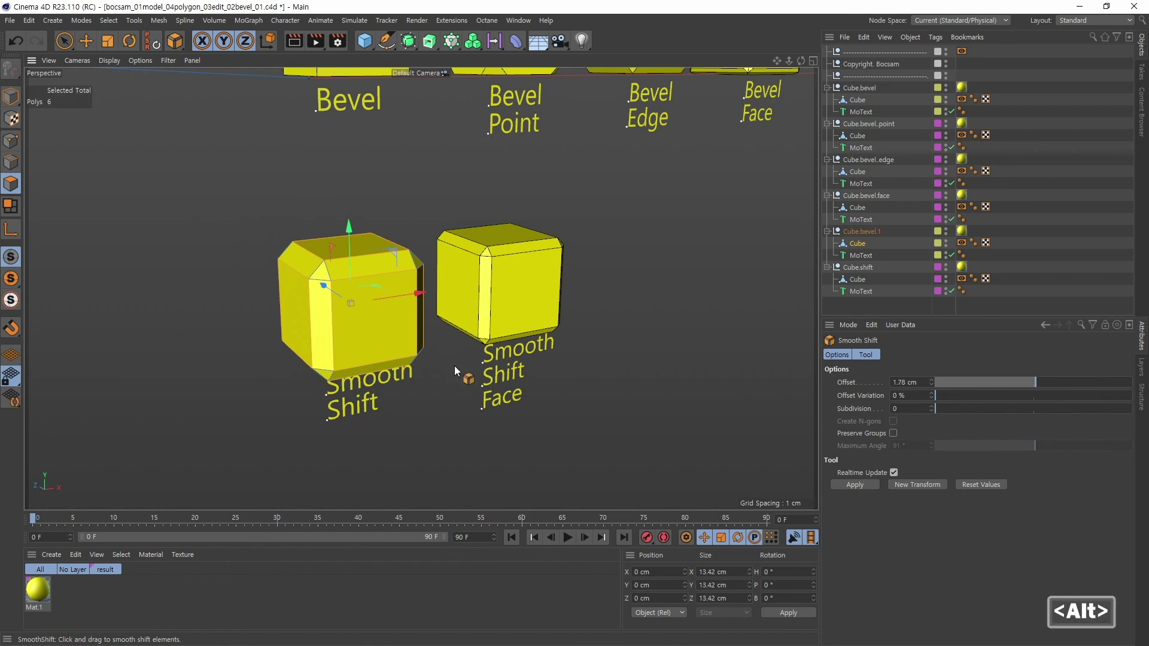
{"action": "left_click", "coordinate": [481, 388]}
{"action": "middle_click", "coordinate": [456, 309]}
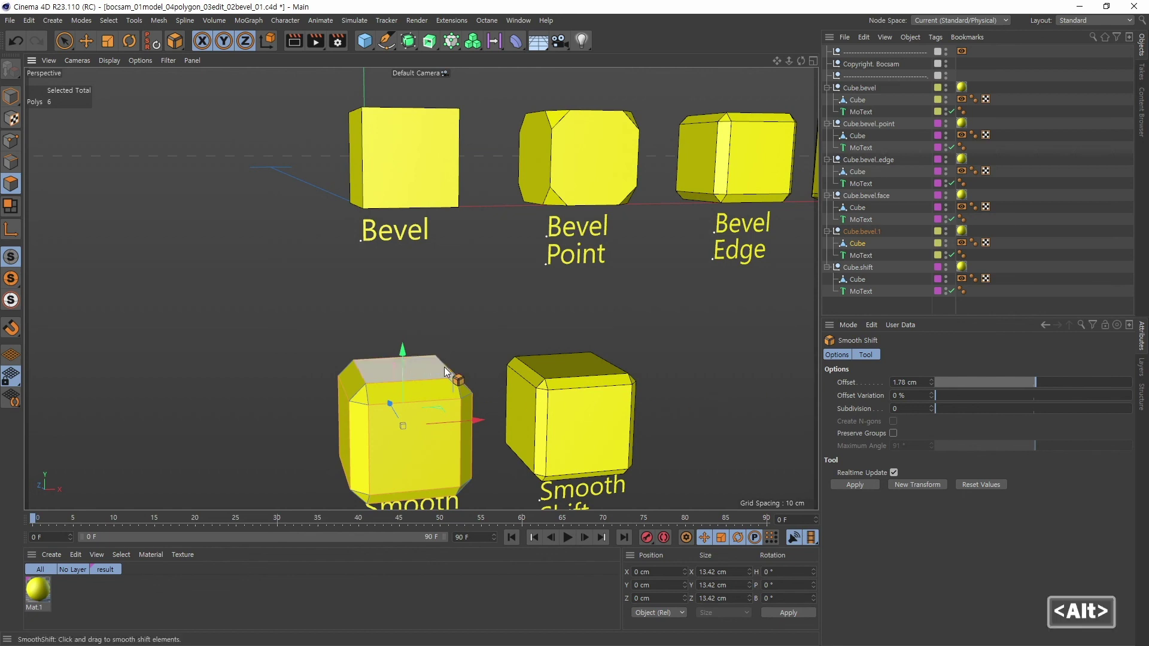
{"action": "middle_click", "coordinate": [474, 368]}
{"action": "left_click", "coordinate": [451, 372]}
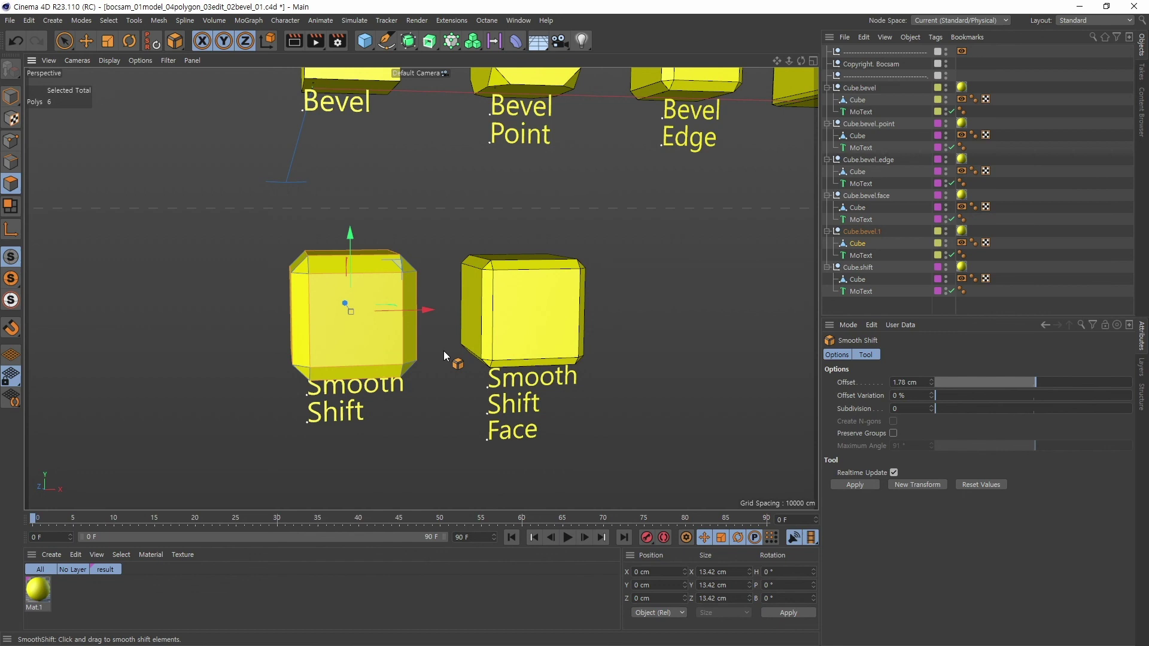
Navigate back up to frame the four Bevel cubes in view.
{"action": "middle_click", "coordinate": [426, 244]}
{"action": "right_click", "coordinate": [577, 250]}
{"action": "middle_click", "coordinate": [615, 272]}
{"action": "left_click", "coordinate": [486, 285]}
{"action": "middle_click", "coordinate": [491, 287]}
{"action": "right_click", "coordinate": [459, 305]}
{"action": "middle_click", "coordinate": [461, 291]}
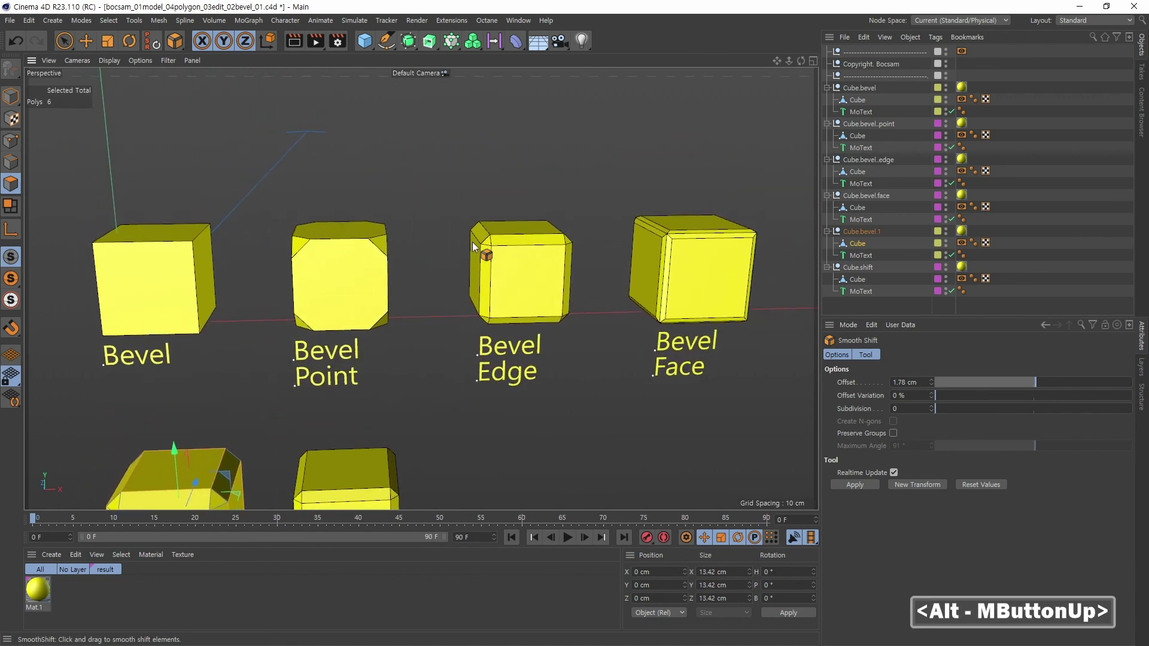